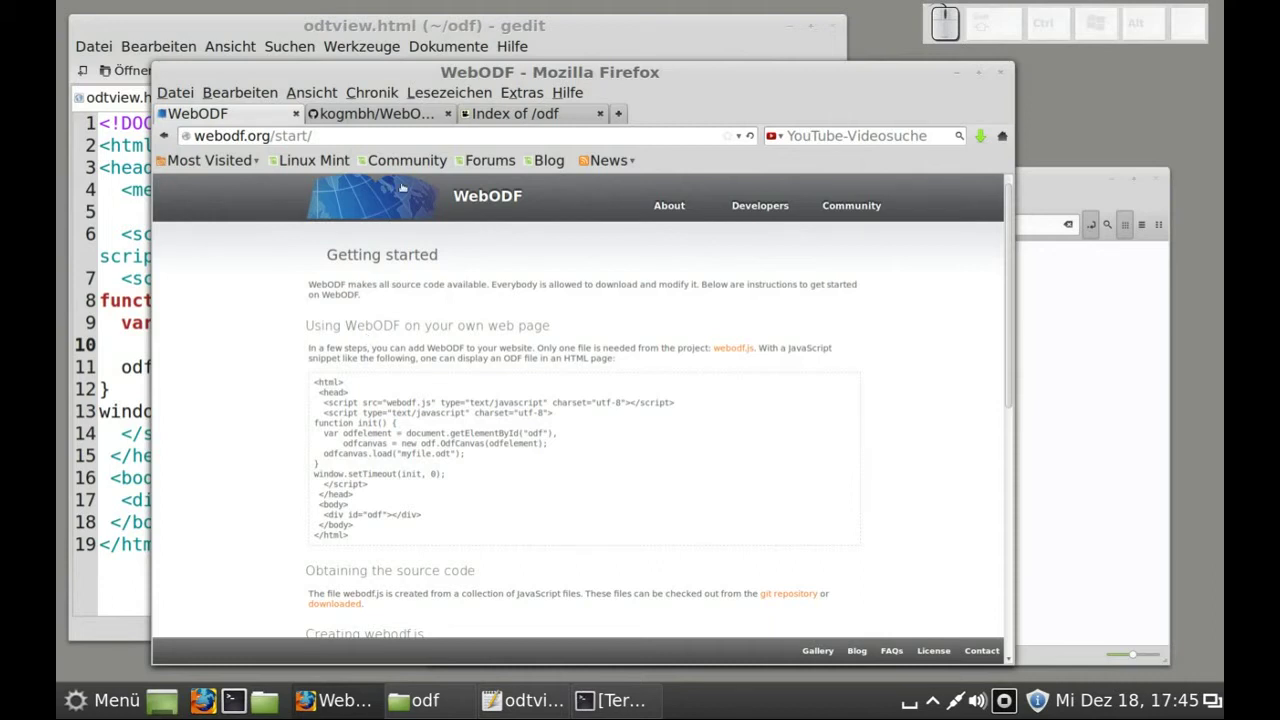
Review the WebODF source and getting-started pages, then bring up the local odf folder
left_click(394, 121)
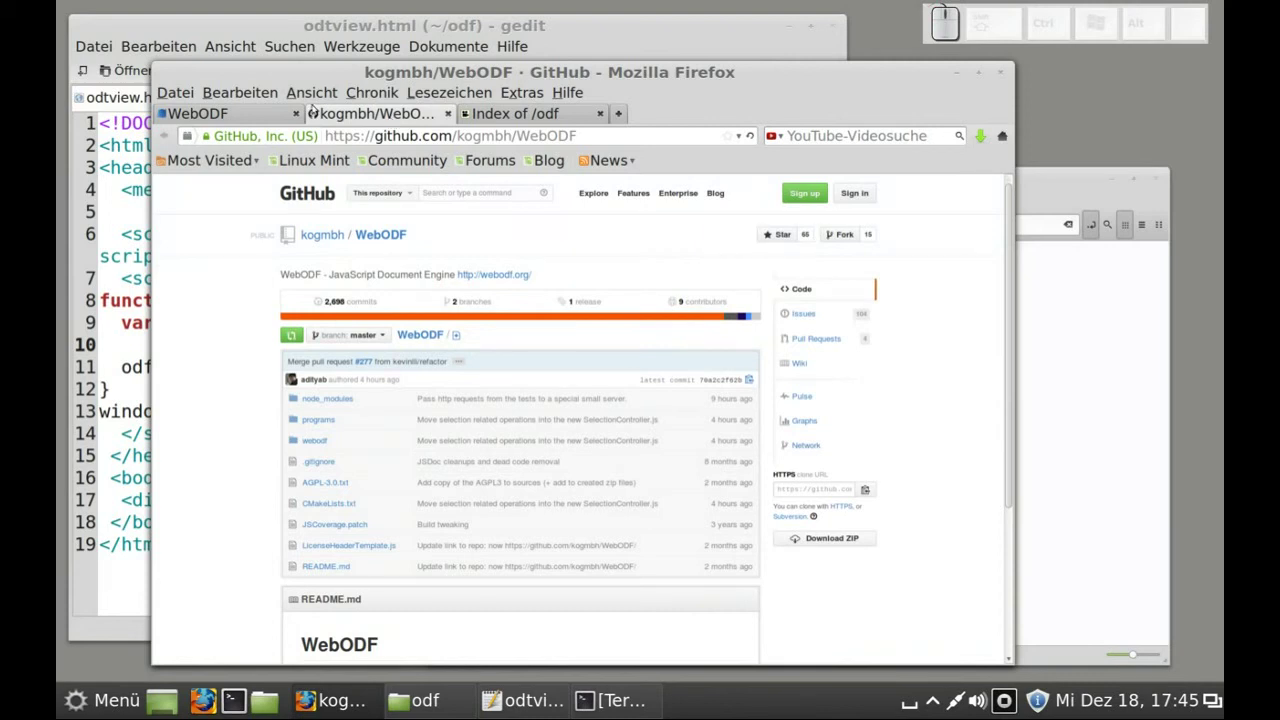
left_click(253, 116)
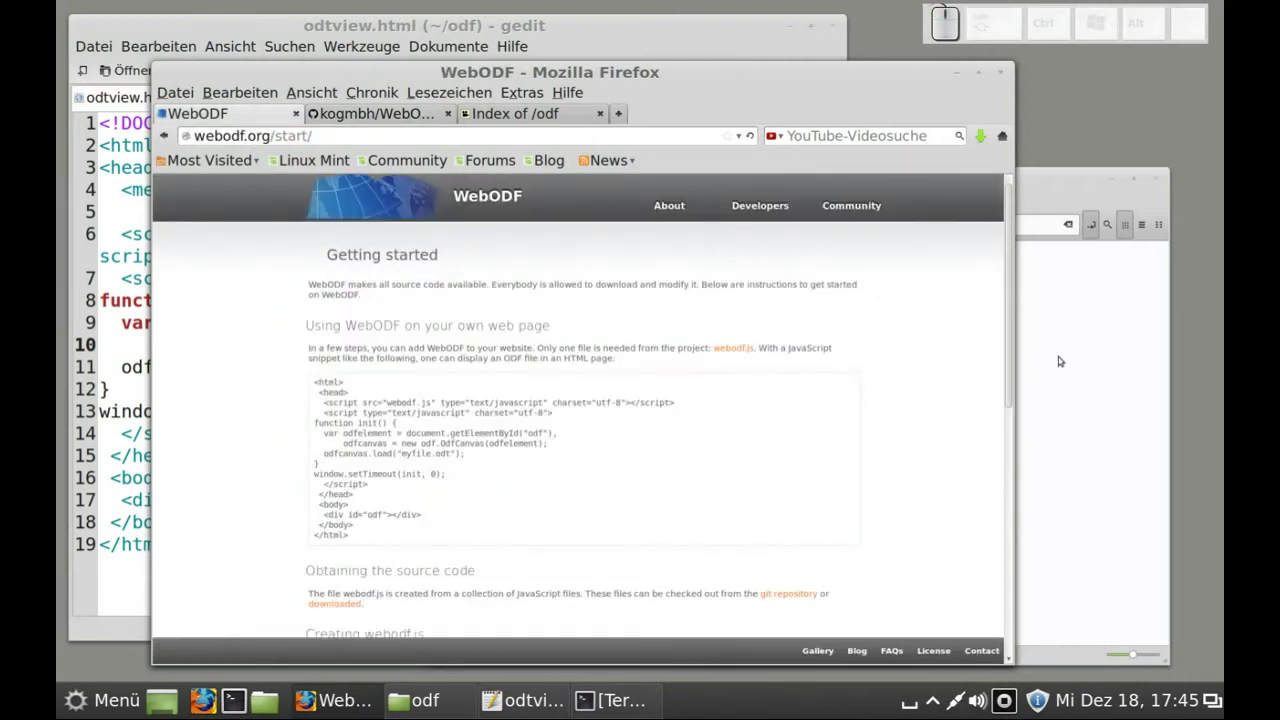
left_click(1064, 355)
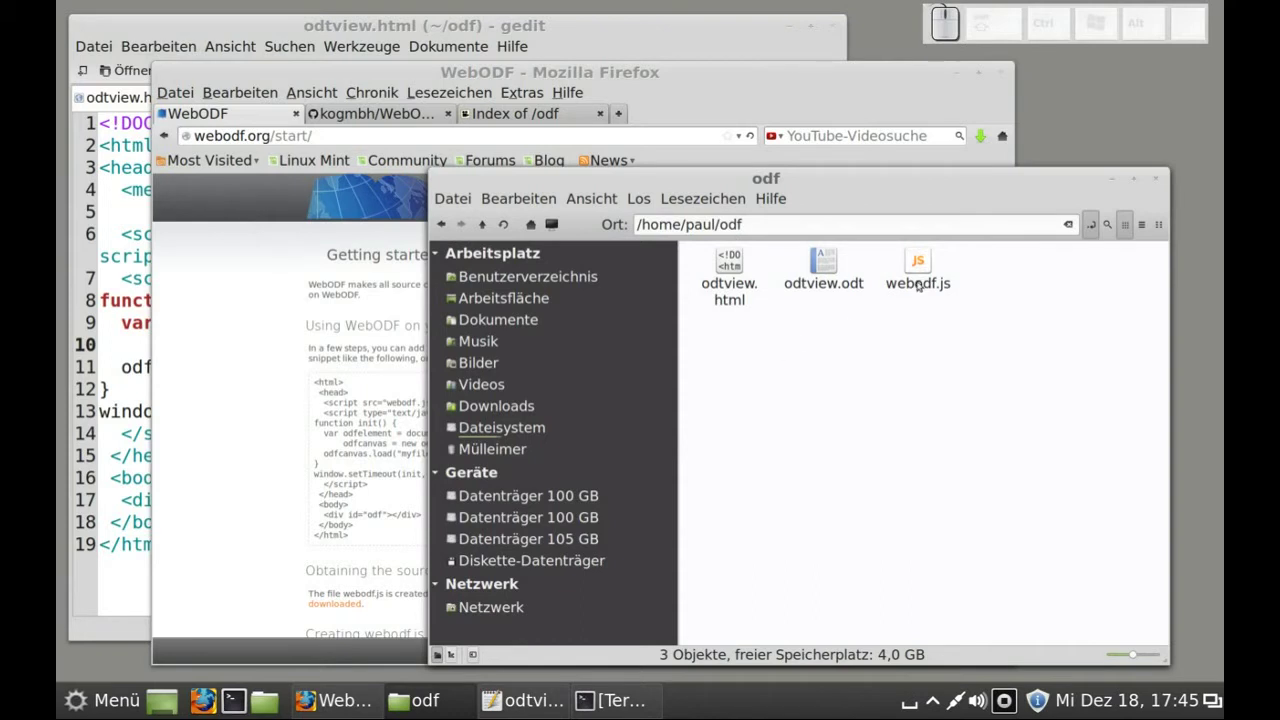
Check webodf.js in the odf folder against the download page, then select odtview.odt
left_click(921, 284)
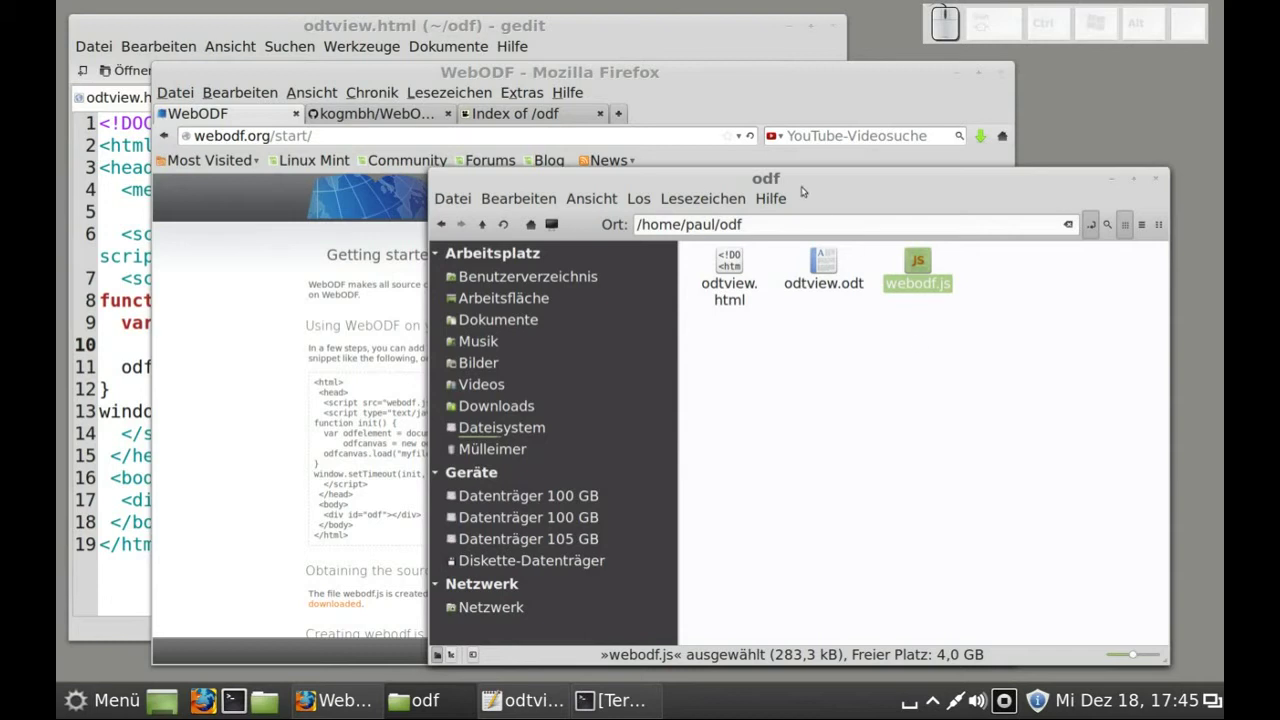
left_click(796, 85)
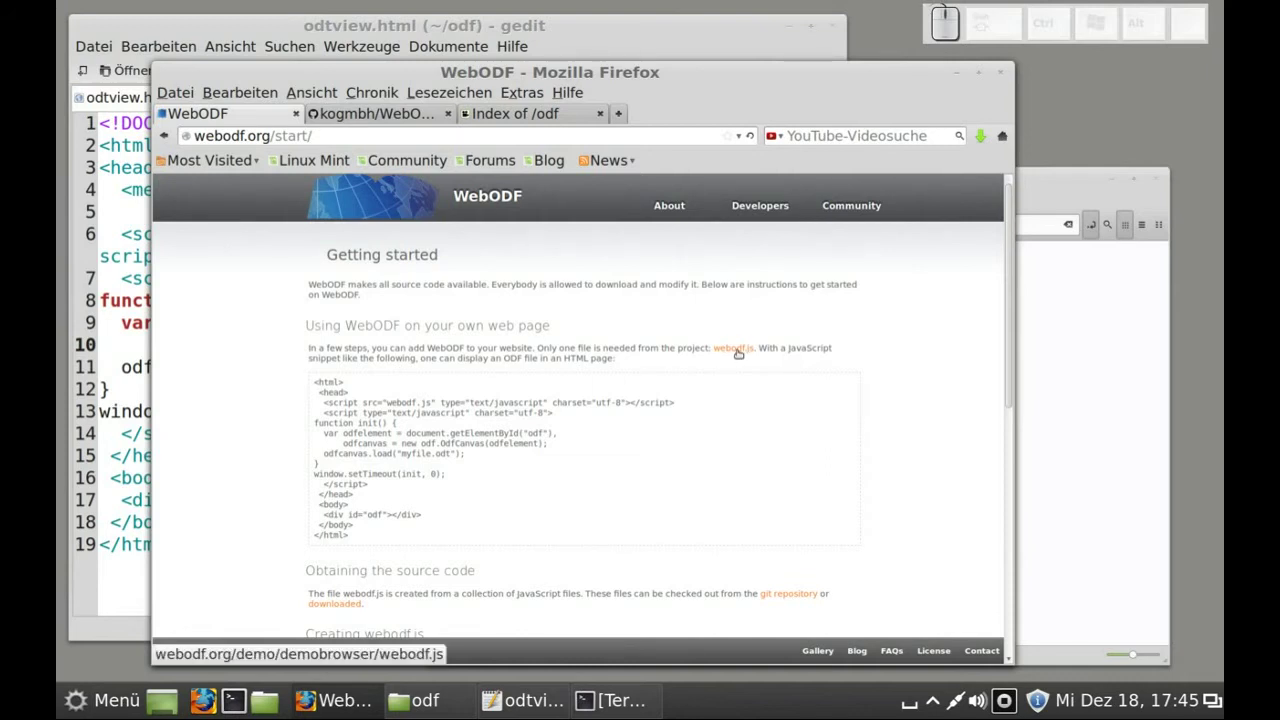
left_click(1096, 407)
left_click(831, 283)
Open odtview.odt in Writer and save it again via Save As with the chosen file format
left_click(831, 283)
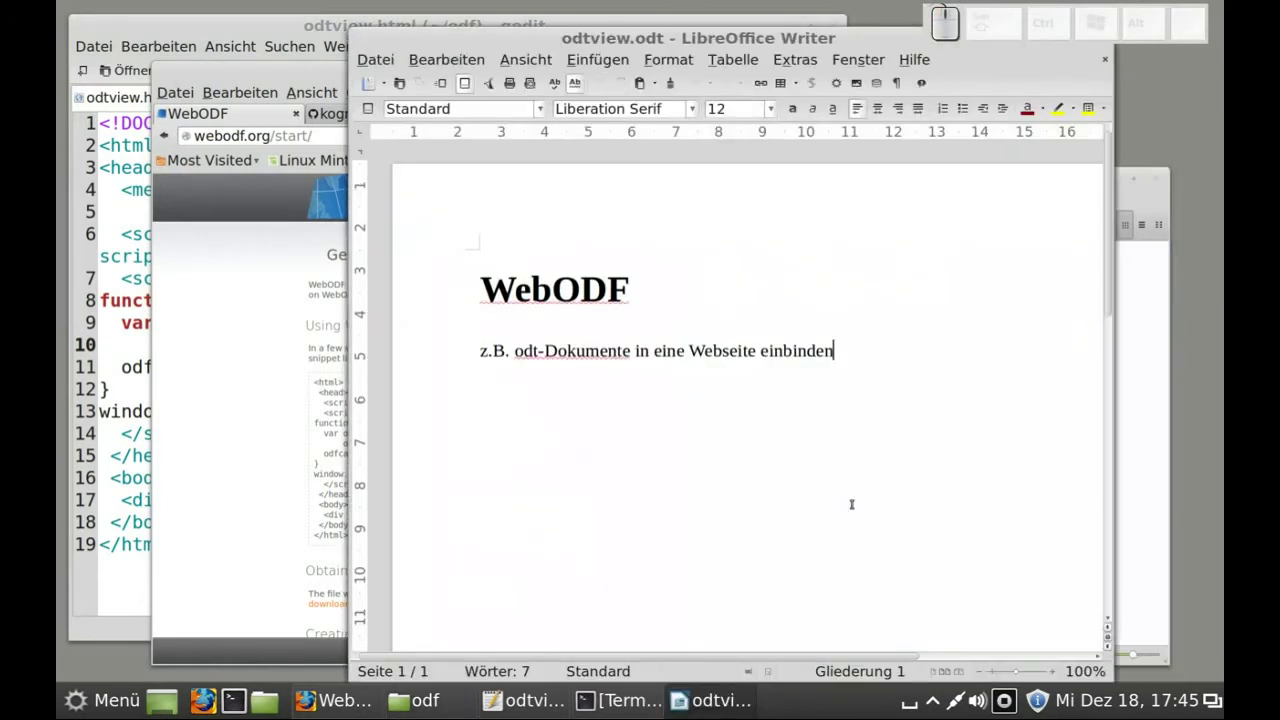
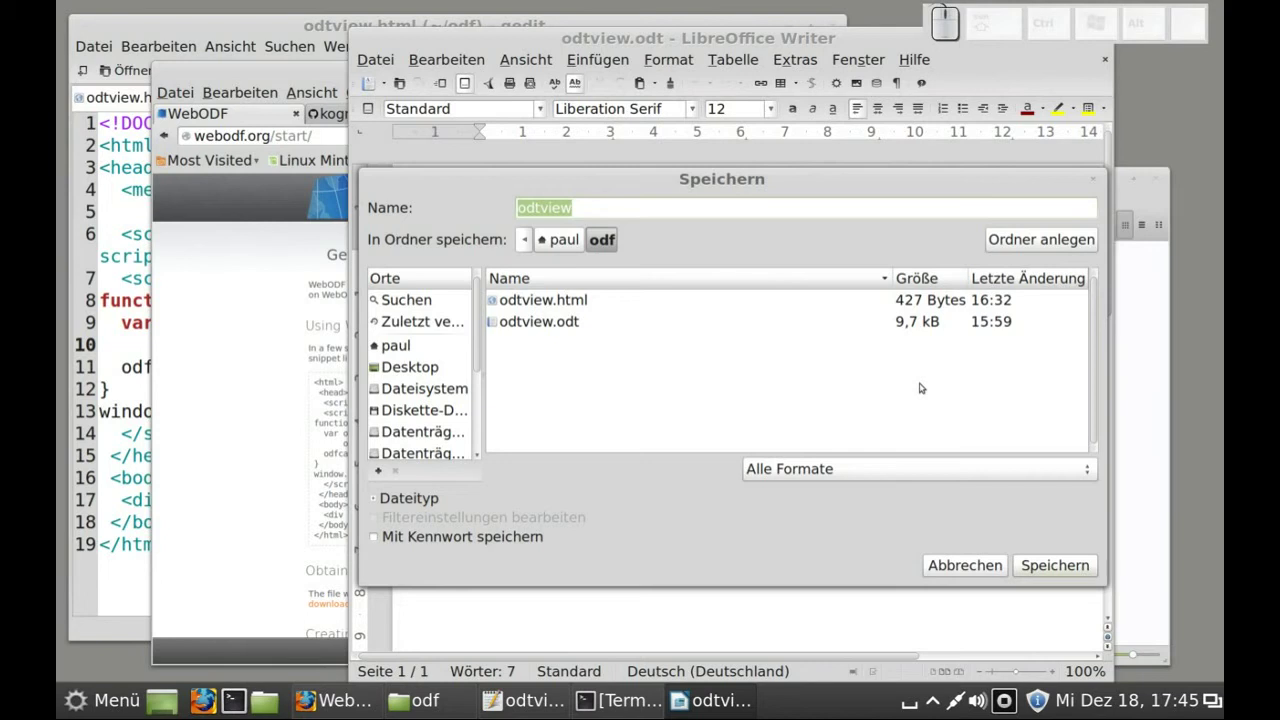
left_click(896, 472)
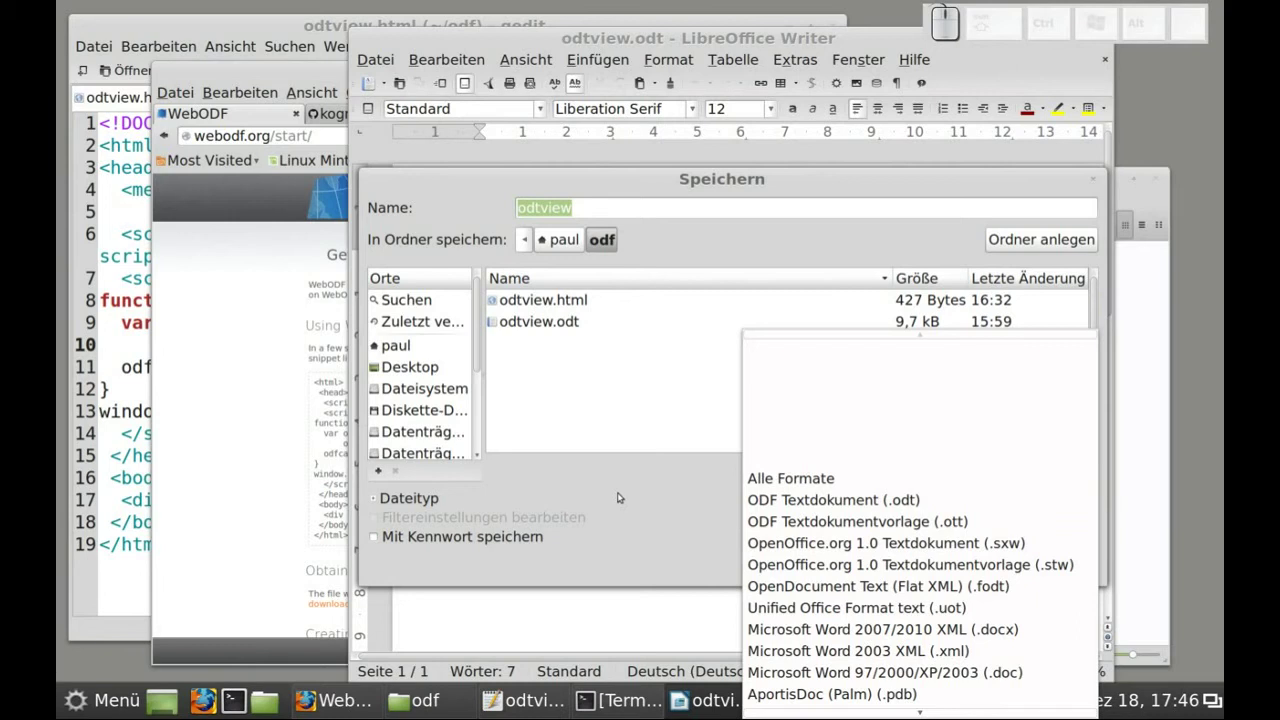
left_click(621, 496)
left_click(962, 559)
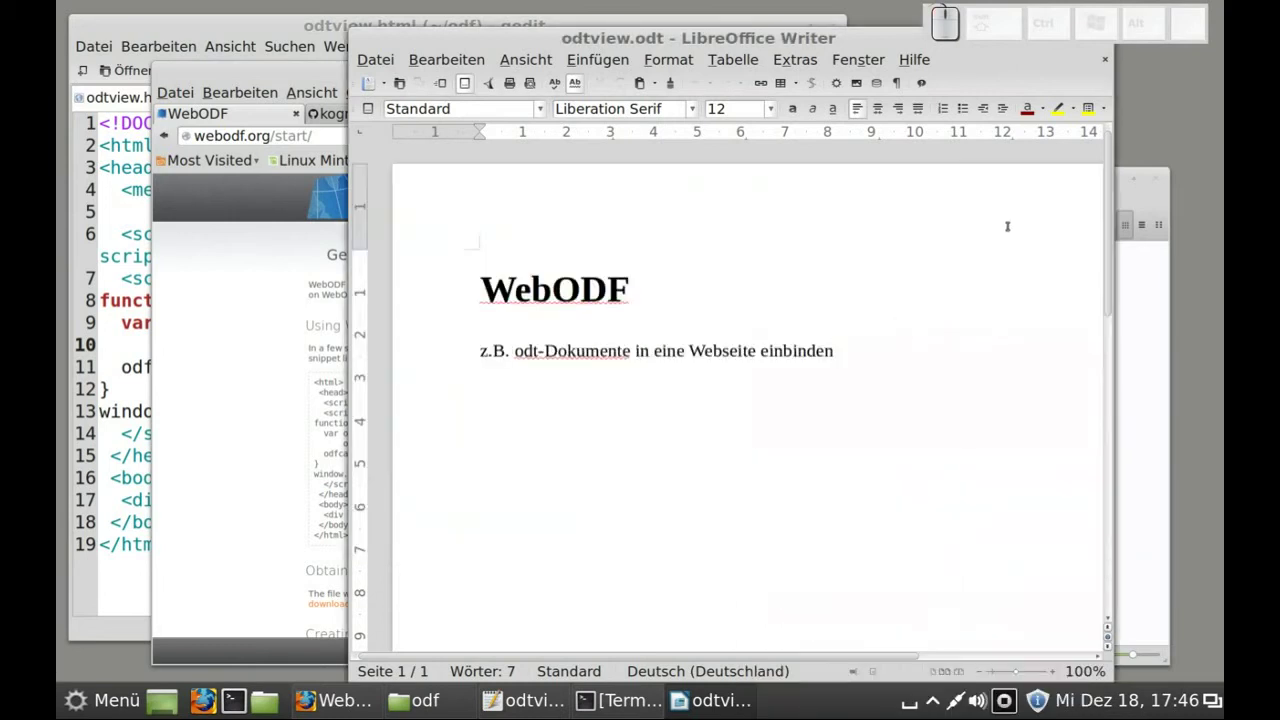
left_click(888, 38)
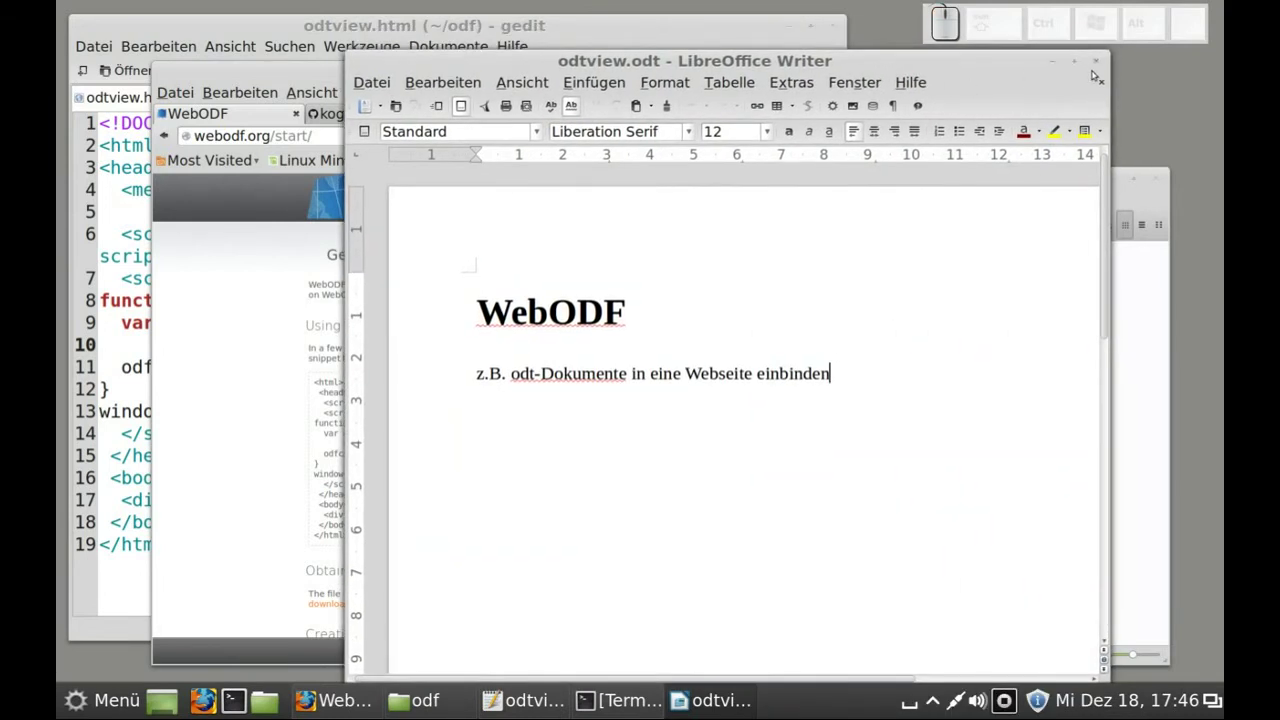
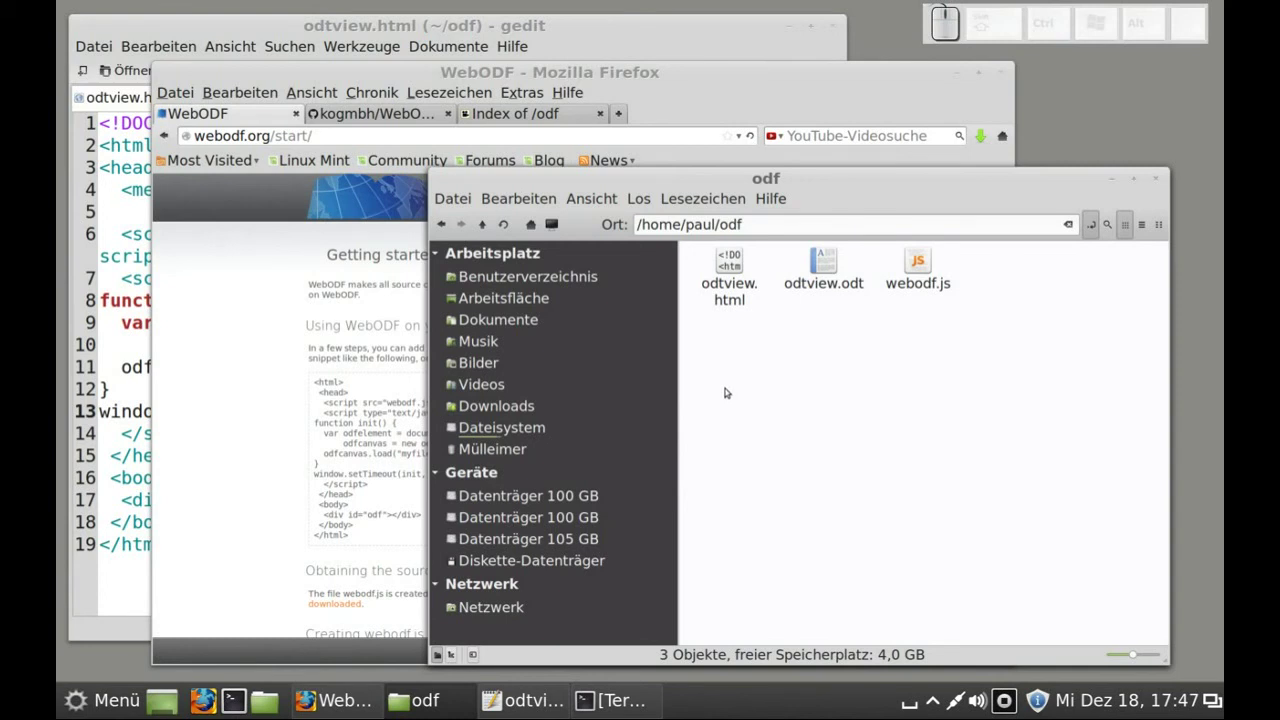
Load odtview.html from the server's odf listing and reach the web developer tools menu
left_click(561, 114)
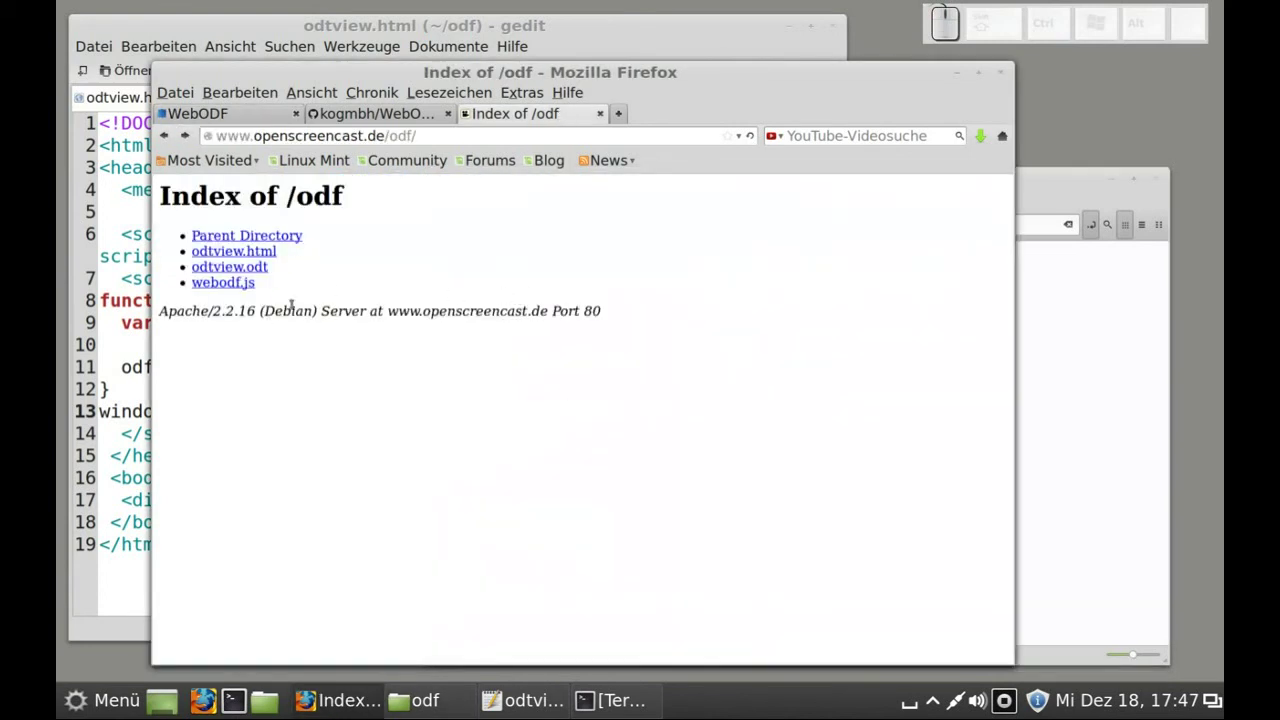
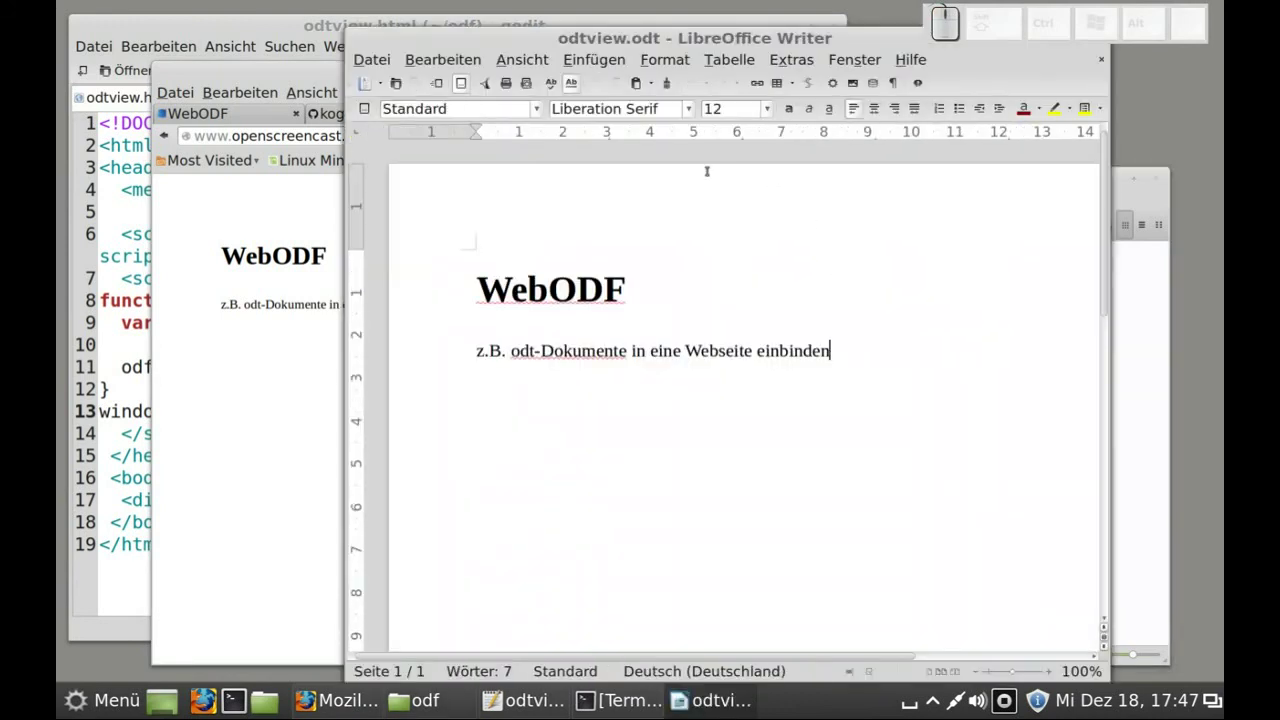
left_click(280, 371)
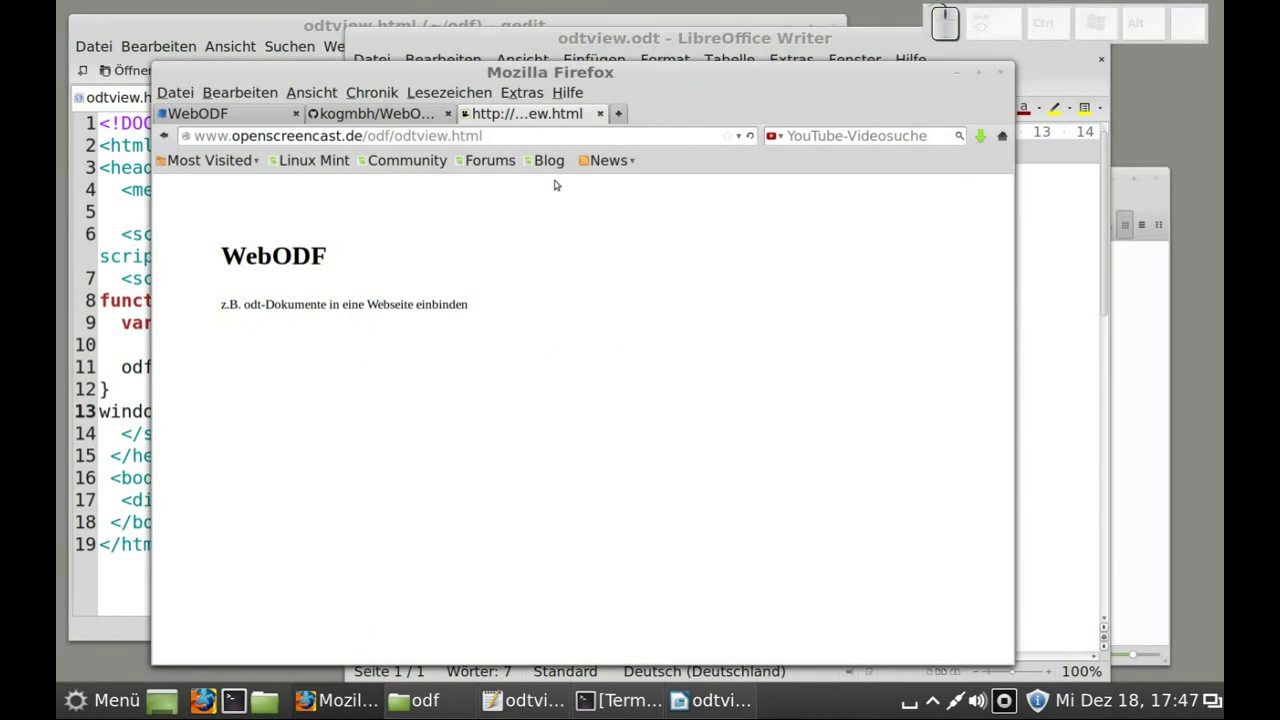
left_click_drag(524, 92, 524, 92)
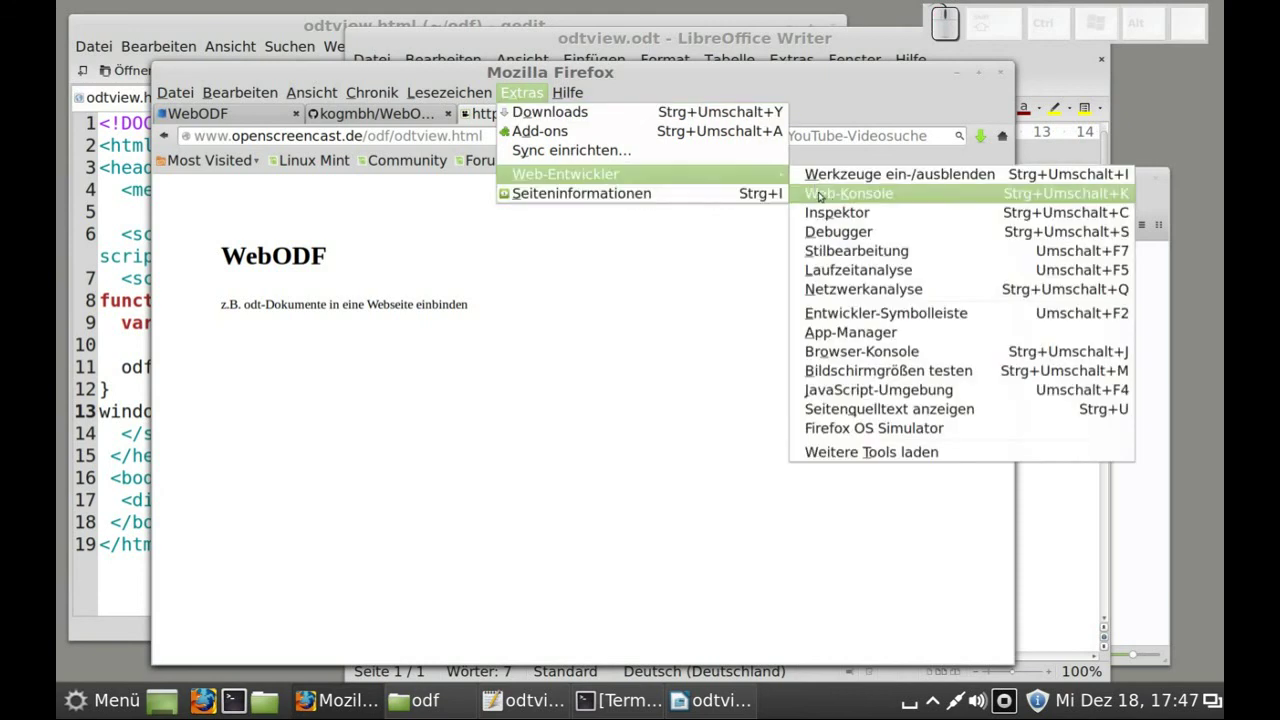
Inspect the subtitle line, revealing it as a text:span with style T1 inside text:p
left_click(832, 212)
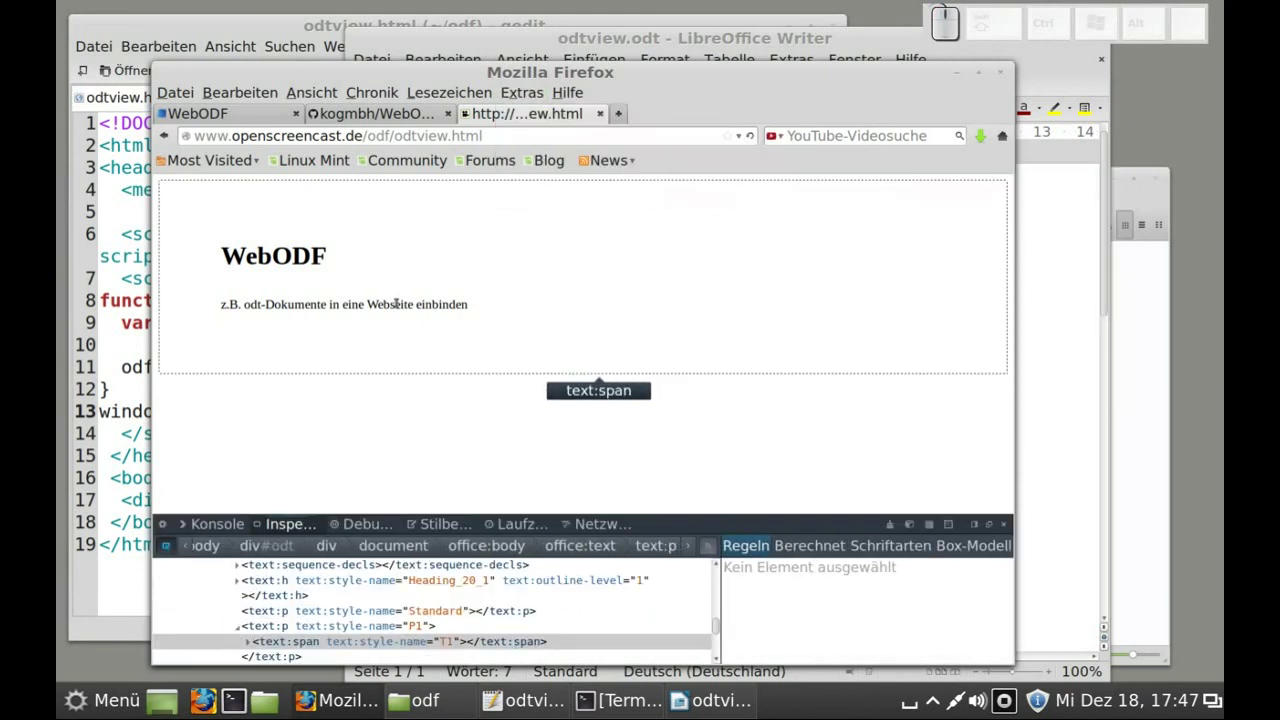
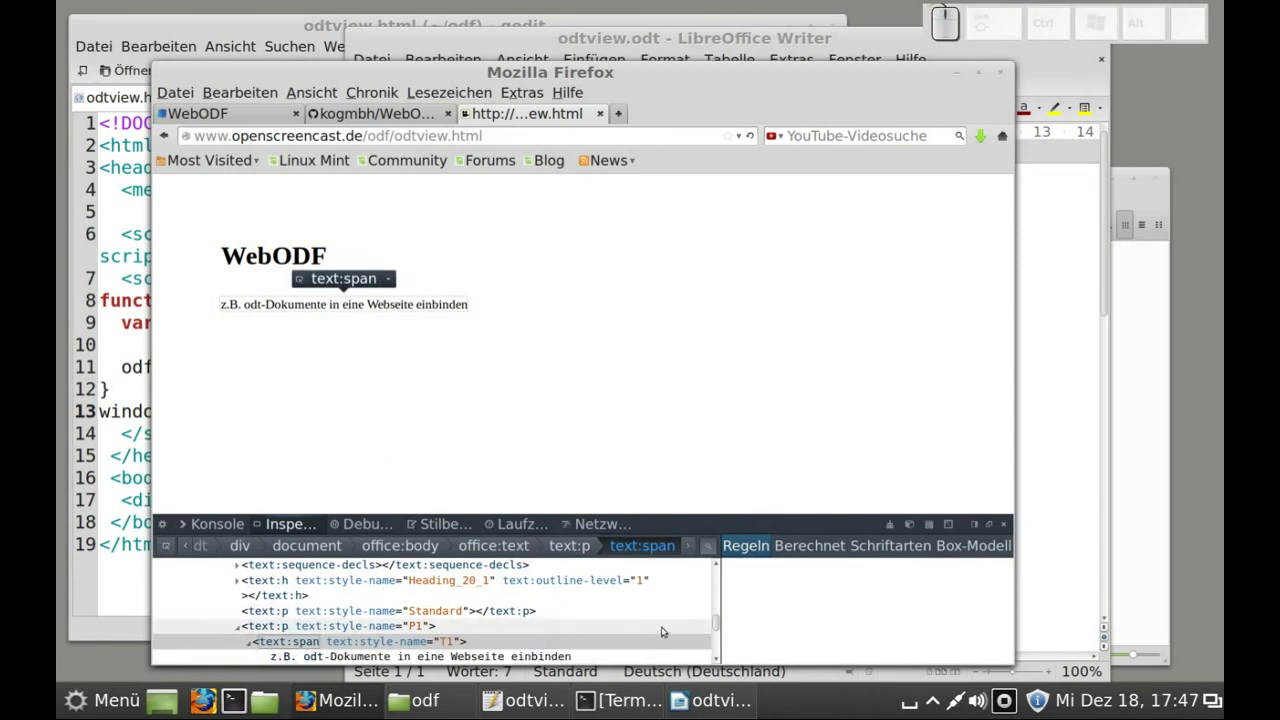
left_click_drag(718, 624, 718, 633)
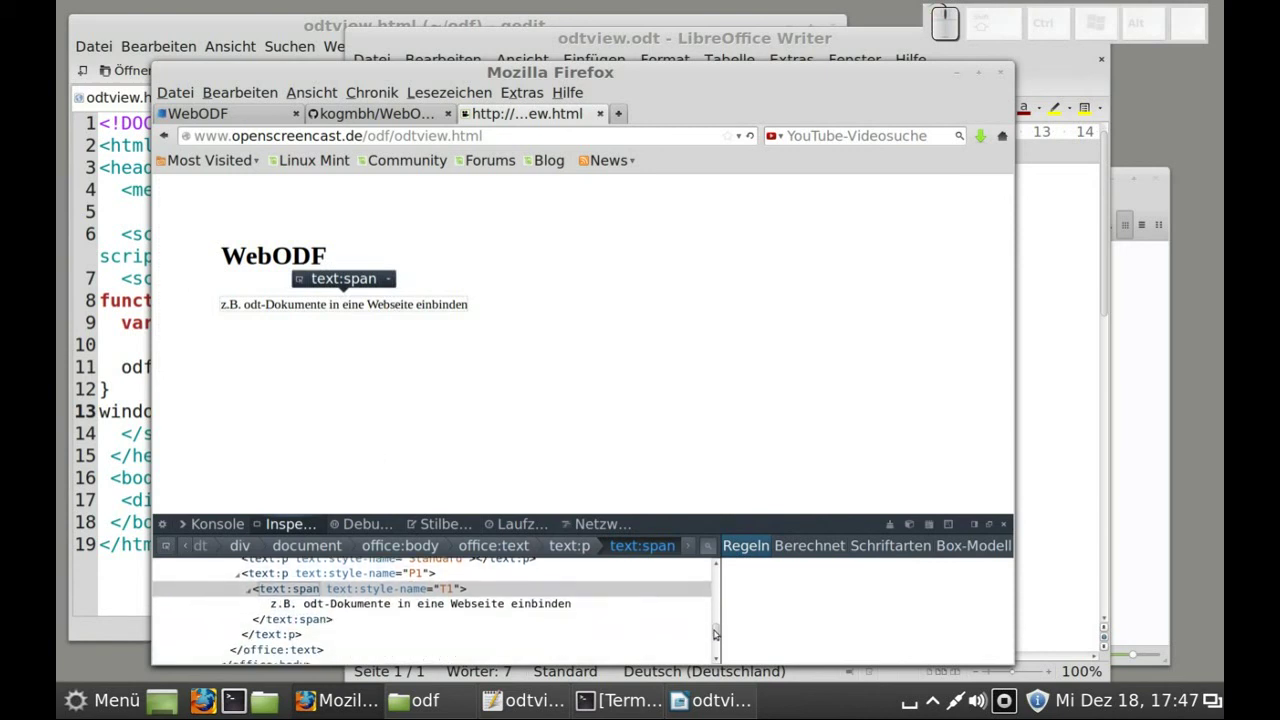